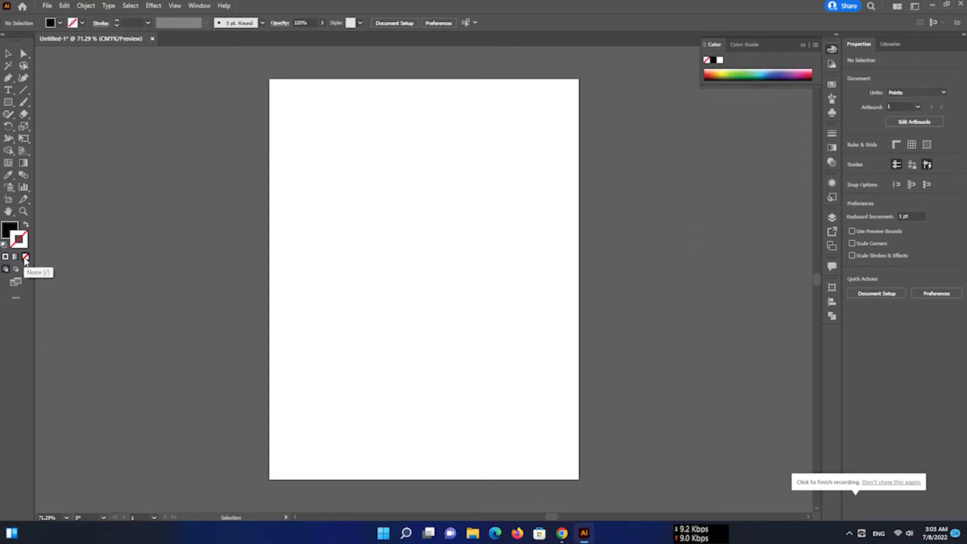
# - Draw a solid black circle with the Ellipse Tool in the upper artboard
pyautogui.rightClick(11, 106)
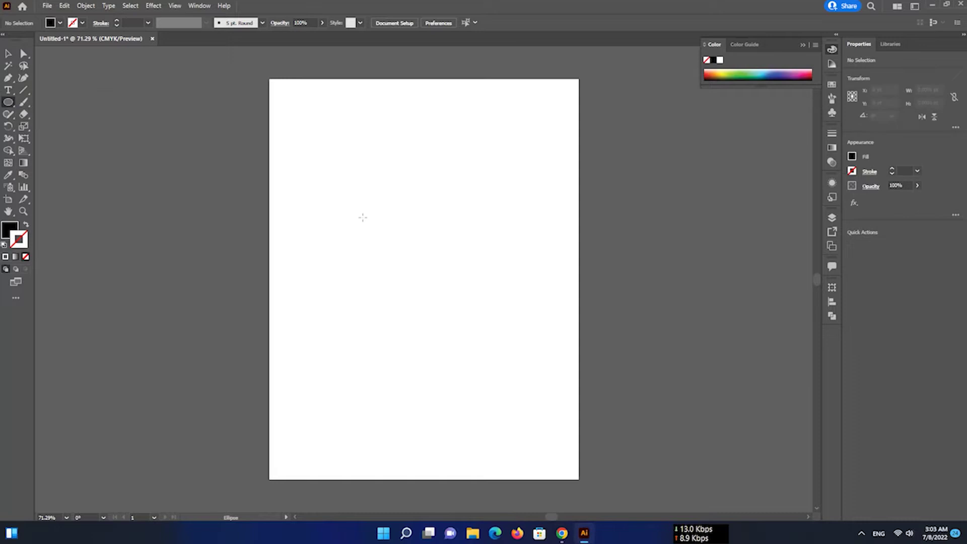
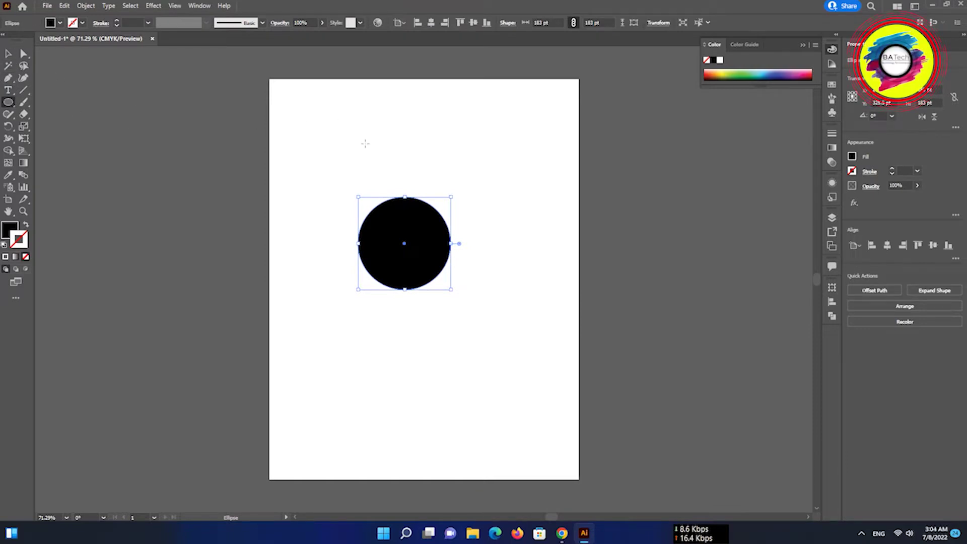
pyautogui.doubleClick(430, 206)
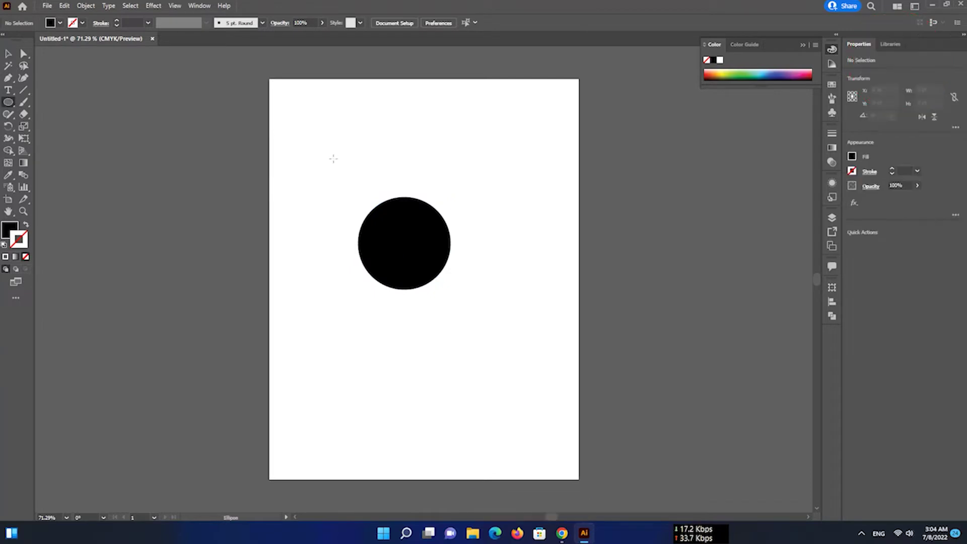
# - Select both overlapping circles together ready for Pathfinder Minus Front
pyautogui.click(429, 206)
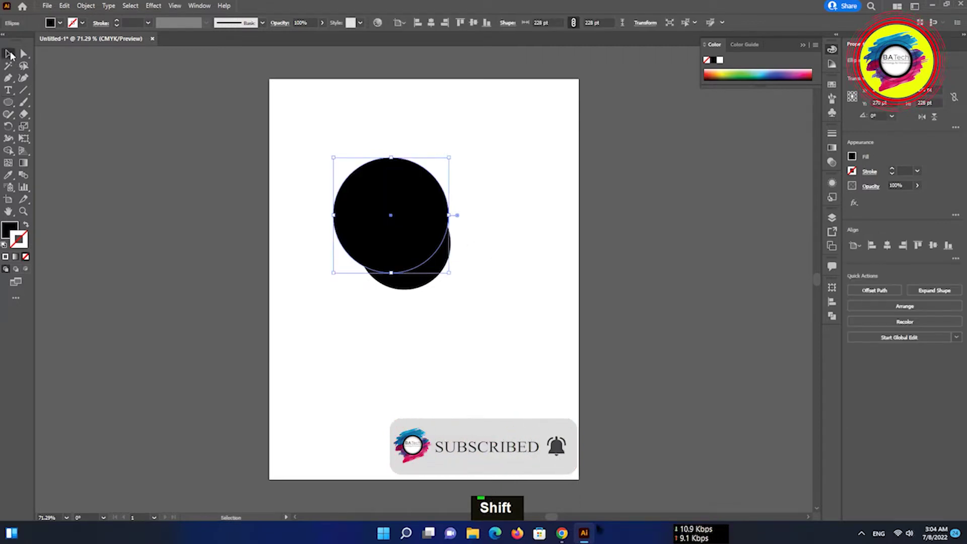
pyautogui.click(426, 285)
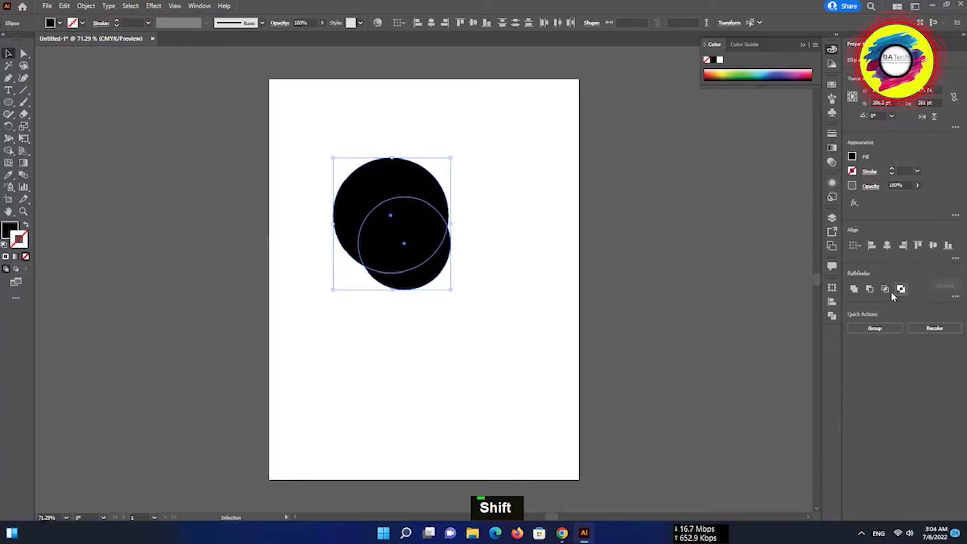
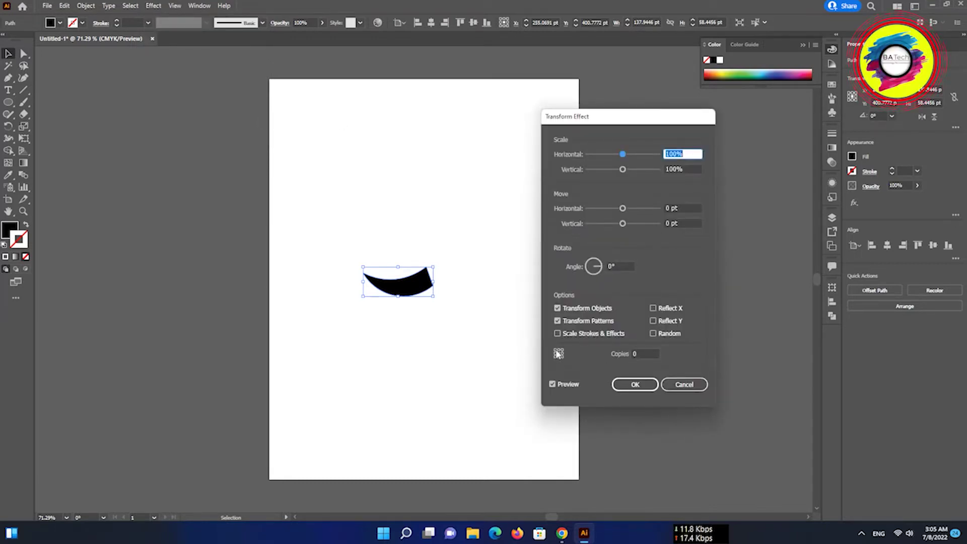
# - Set the Transform Effect to 11 copies with rotation to preview a swirling pinwheel
pyautogui.write('11')
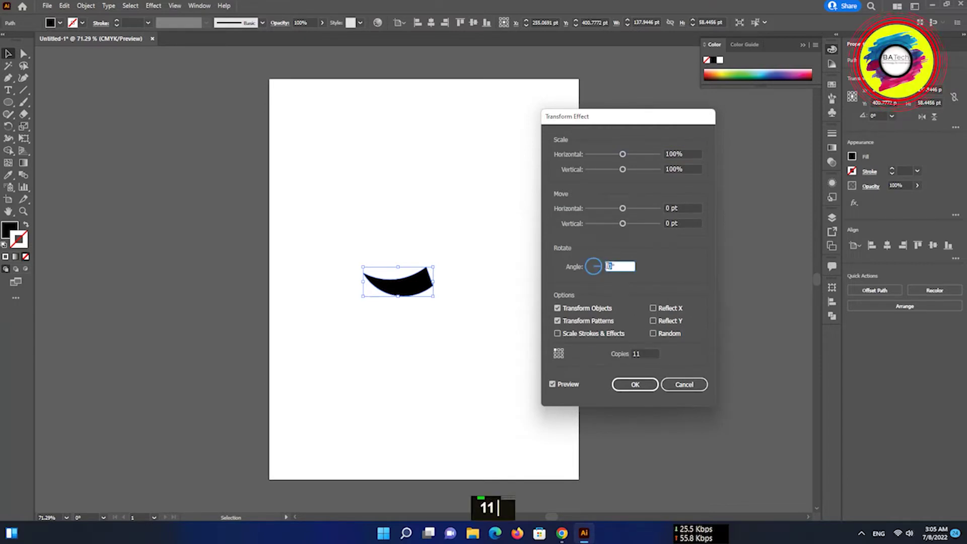
pyautogui.write('10')
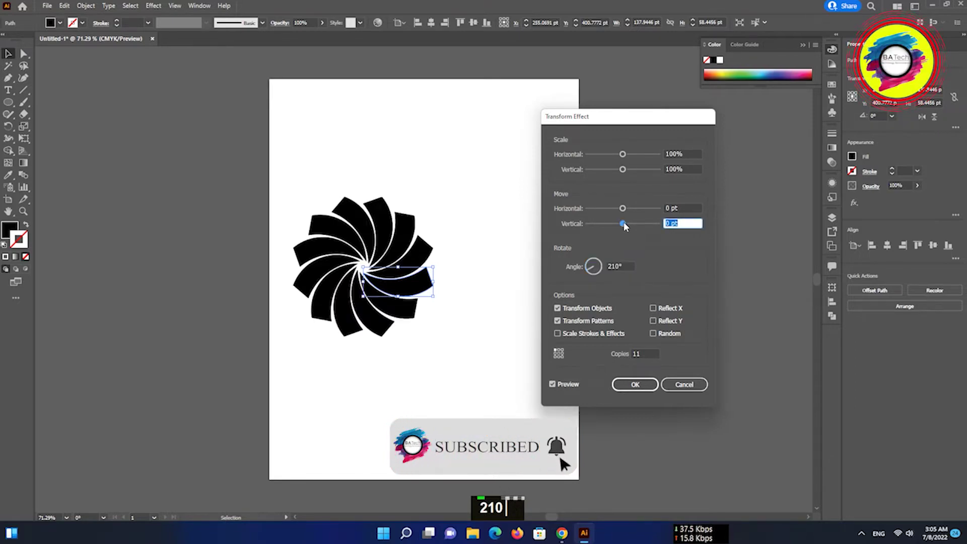
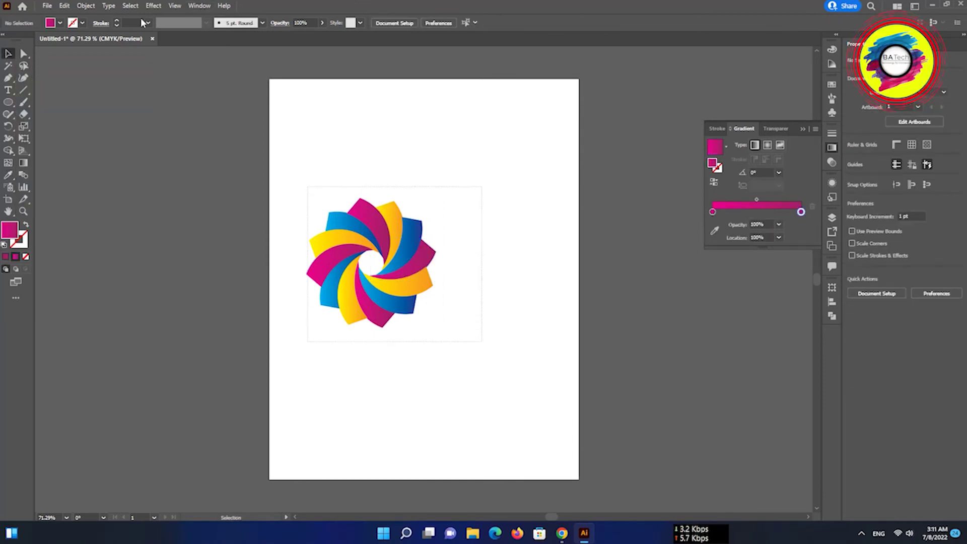
# - Add the text 'NAME Logo' in Impact beneath the pinwheel with the Type Tool
pyautogui.rightClick(385, 233)
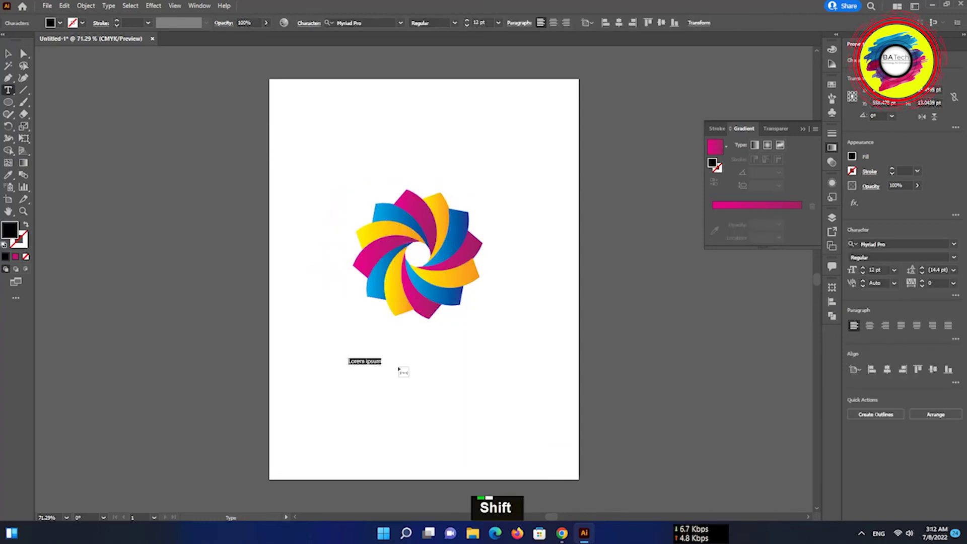
pyautogui.write('na')
pyautogui.write('me')
pyautogui.press('shift+space')
pyautogui.write('NAME Logo')
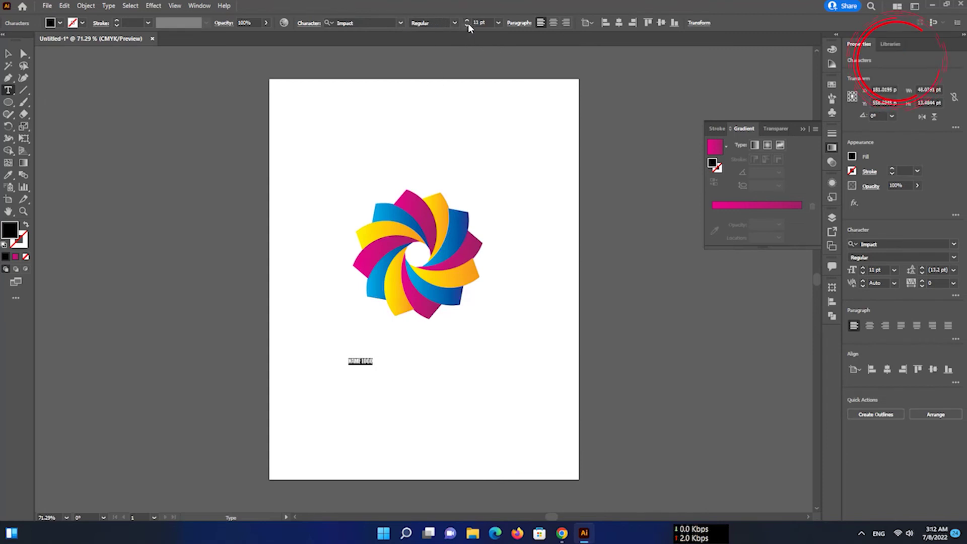
# - Outline the NAME LOGO lettering and give its gradient end stop a magenta swatch
pyautogui.doubleClick(472, 21)
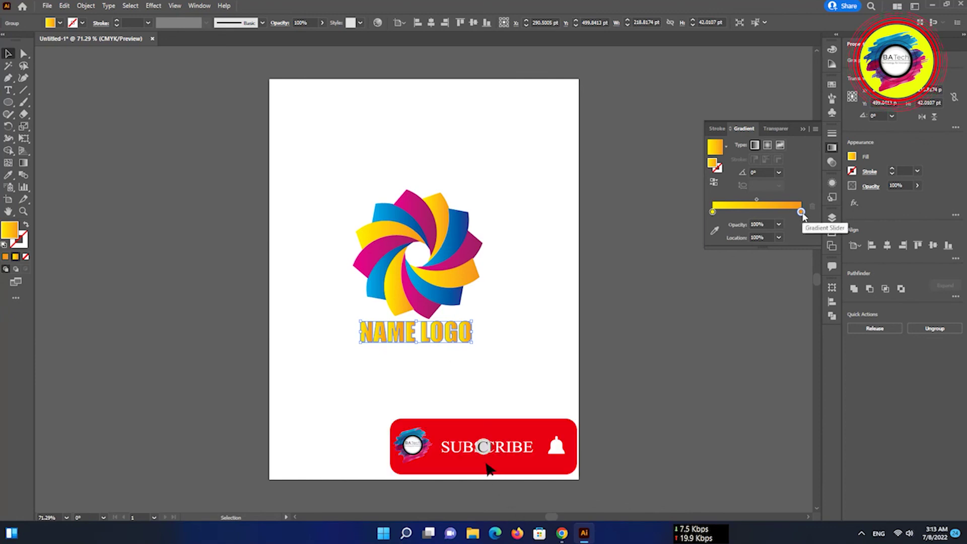
pyautogui.doubleClick(807, 215)
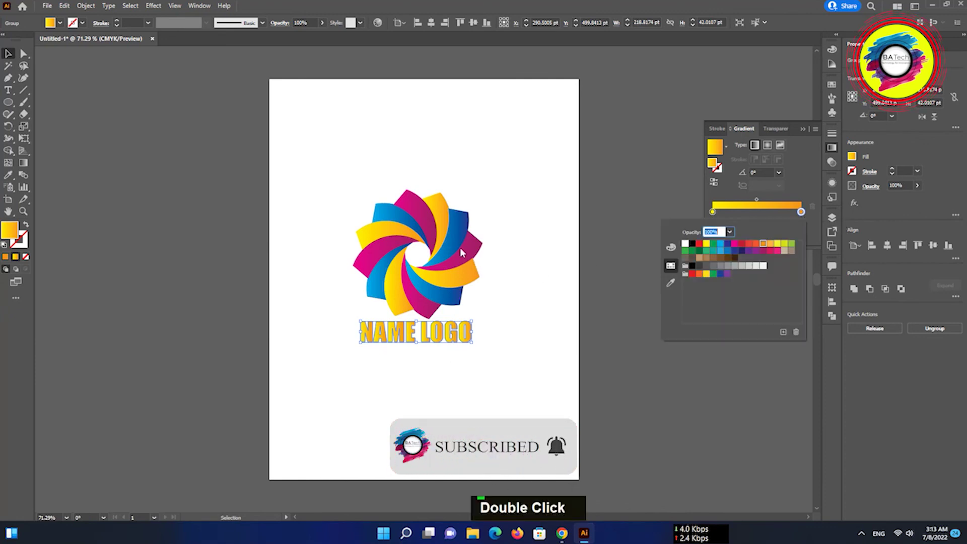